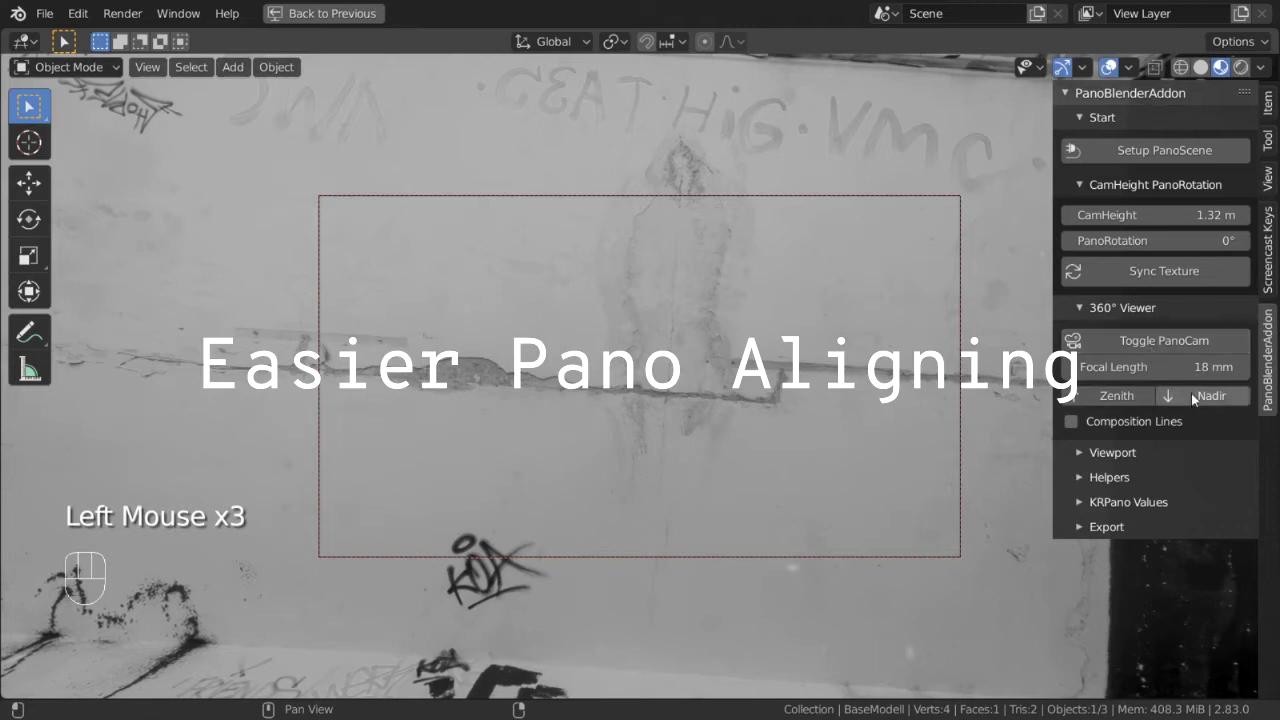
- Look straight down at the panorama's nadir, then straight up at its zenith in the 360° Viewer
{"action": "left_click", "coordinate": [1199, 400]}
{"action": "left_click", "coordinate": [1143, 405]}
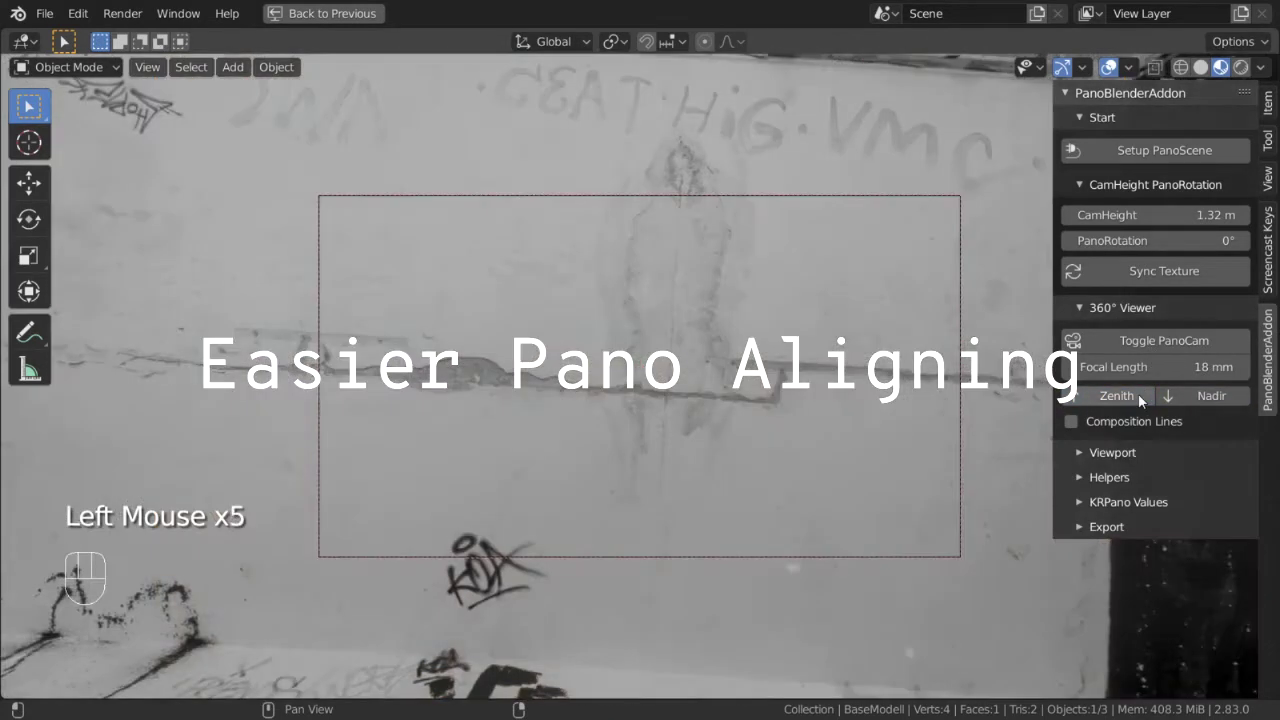
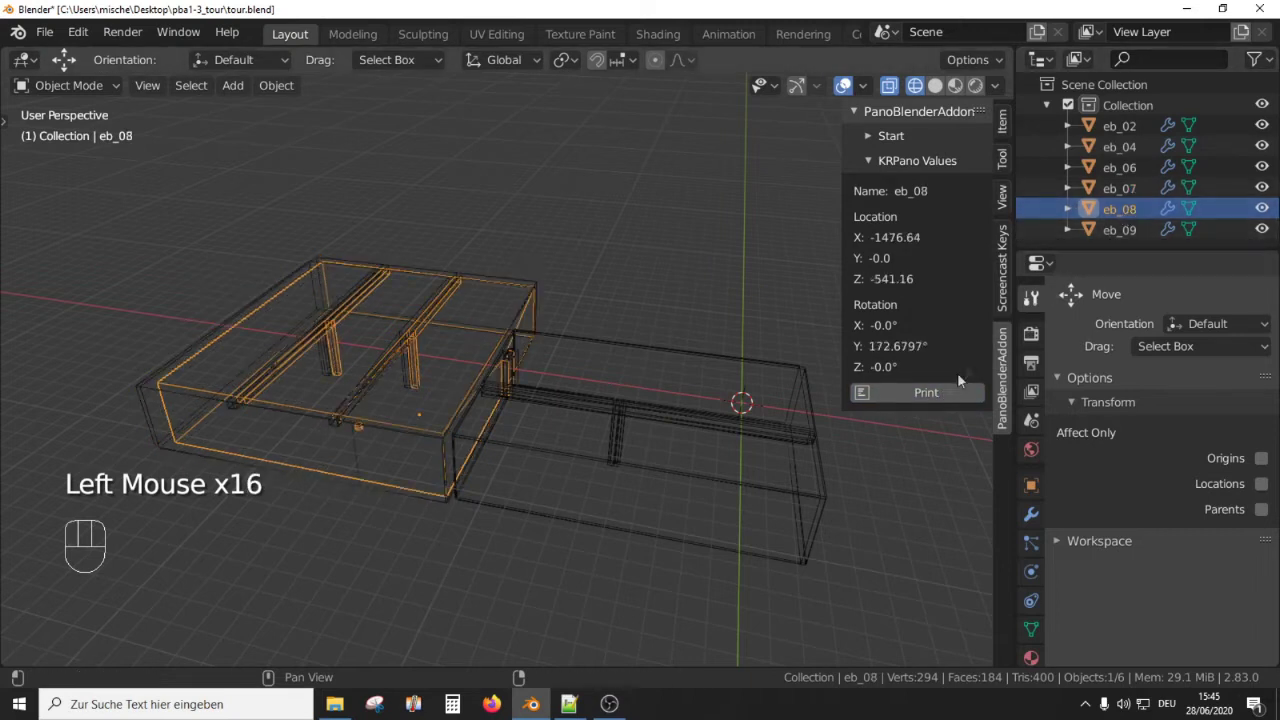
- Select the eb_09 object in the Outliner so the KRPano Values panel updates
{"action": "left_click", "coordinate": [944, 398]}
- Print the KRPano values, show the system console and select the eb_09 style line
{"action": "left_click", "coordinate": [1102, 232]}
{"action": "left_click", "coordinate": [952, 403]}
{"action": "left_click_drag", "start_coordinate": [182, 43], "coordinate": [246, 251]}
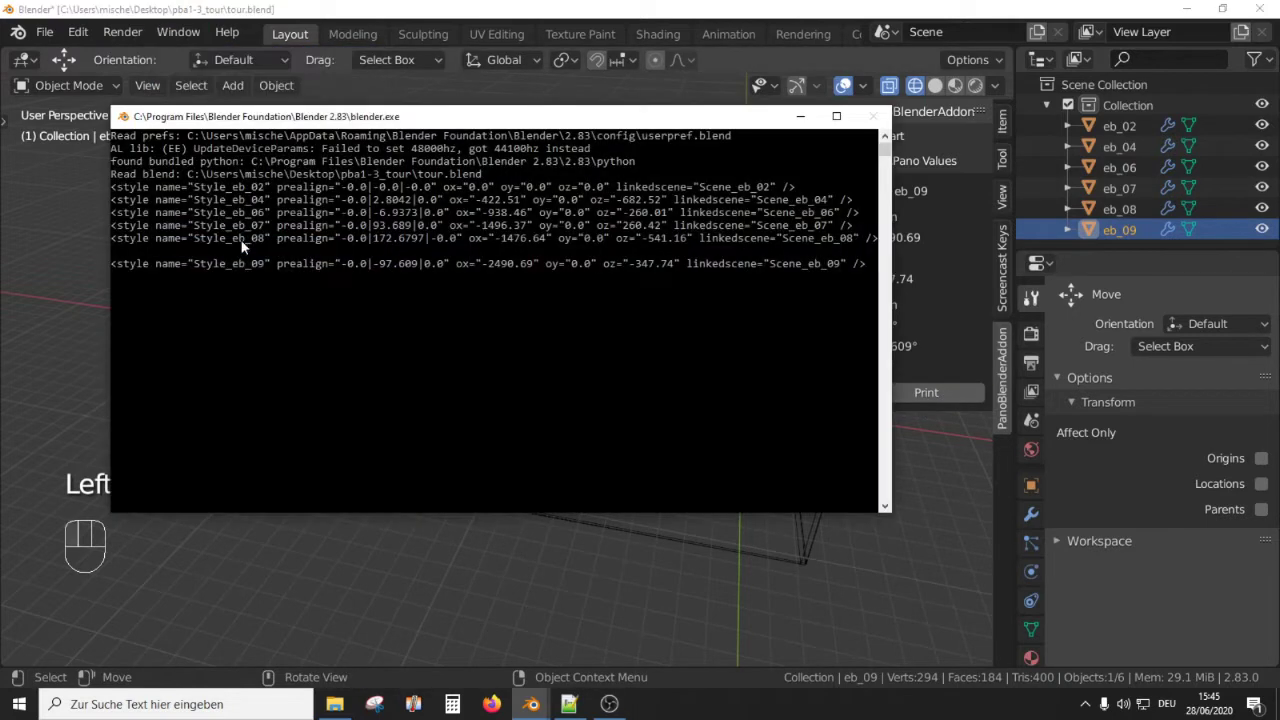